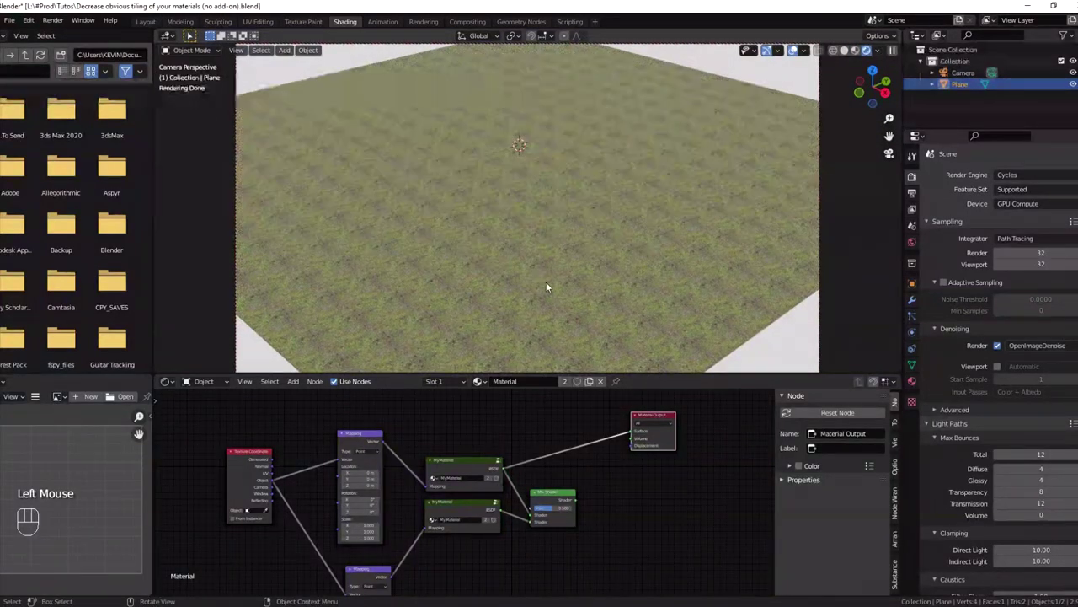
Select the top MyMaterial group, enter it and maximize the Node Editor to inspect its internals
{"action": "left_click", "coordinate": [452, 475]}
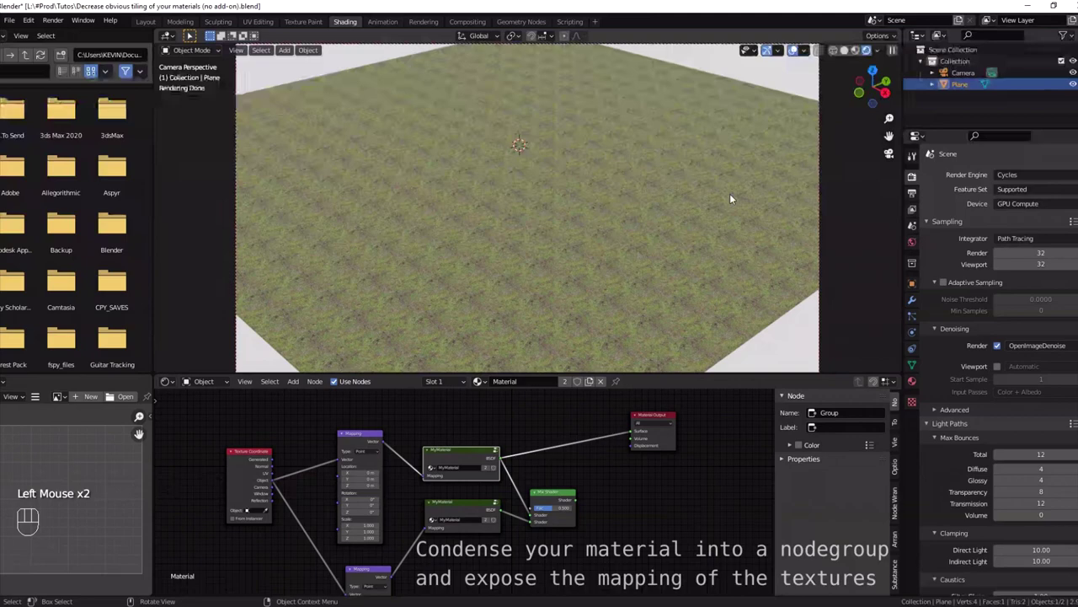
{"action": "left_click", "coordinate": [502, 455]}
{"action": "key", "text": "ctrl+space"}
{"action": "scroll", "scroll_direction": "down", "scroll_amount": 3}
Exit to the full material showing the second MyMaterial group with its Voronoi-driven Mapping
{"action": "left_click", "coordinate": [742, 306]}
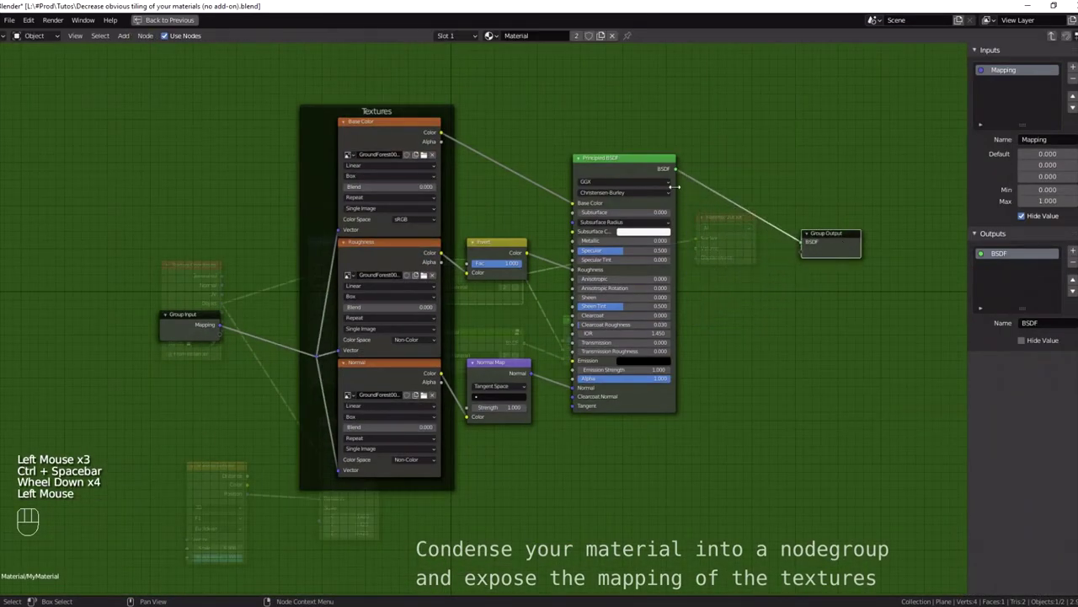
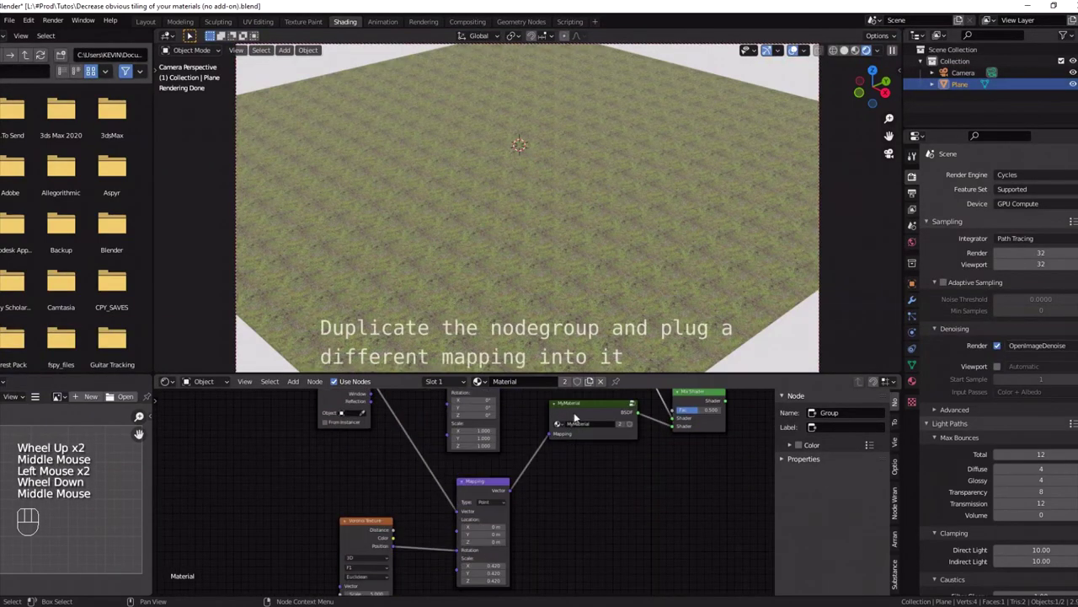
Select the second group's Mapping node and pan to the Mix Shader and Material Output
{"action": "left_click", "coordinate": [586, 413]}
{"action": "left_click_drag", "start_coordinate": [587, 453], "coordinate": [558, 435]}
{"action": "middle_click", "coordinate": [534, 456]}
{"action": "left_click_drag", "start_coordinate": [470, 444], "coordinate": [476, 445]}
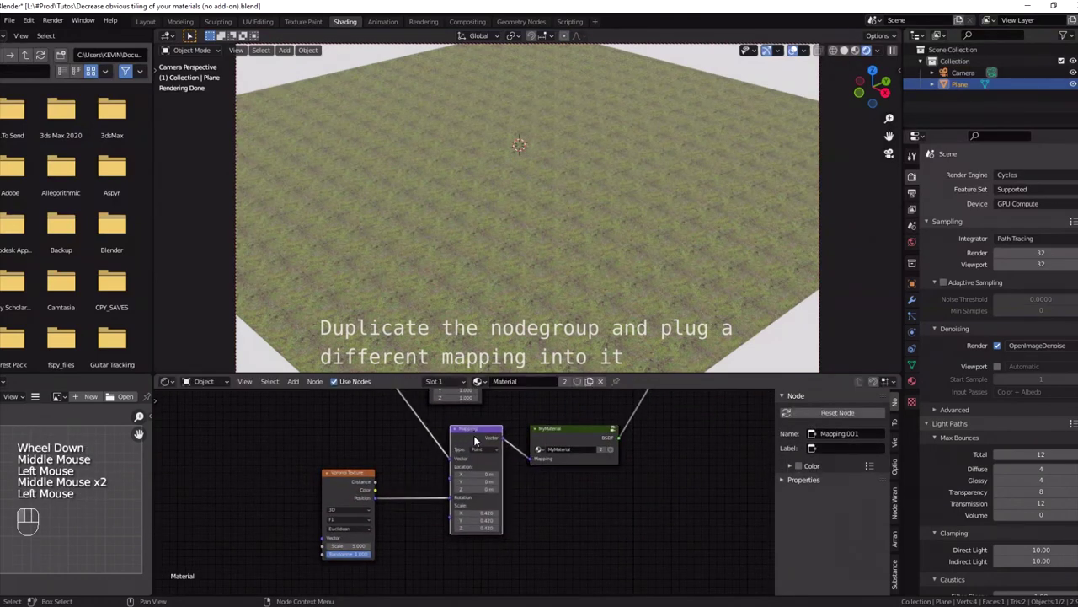
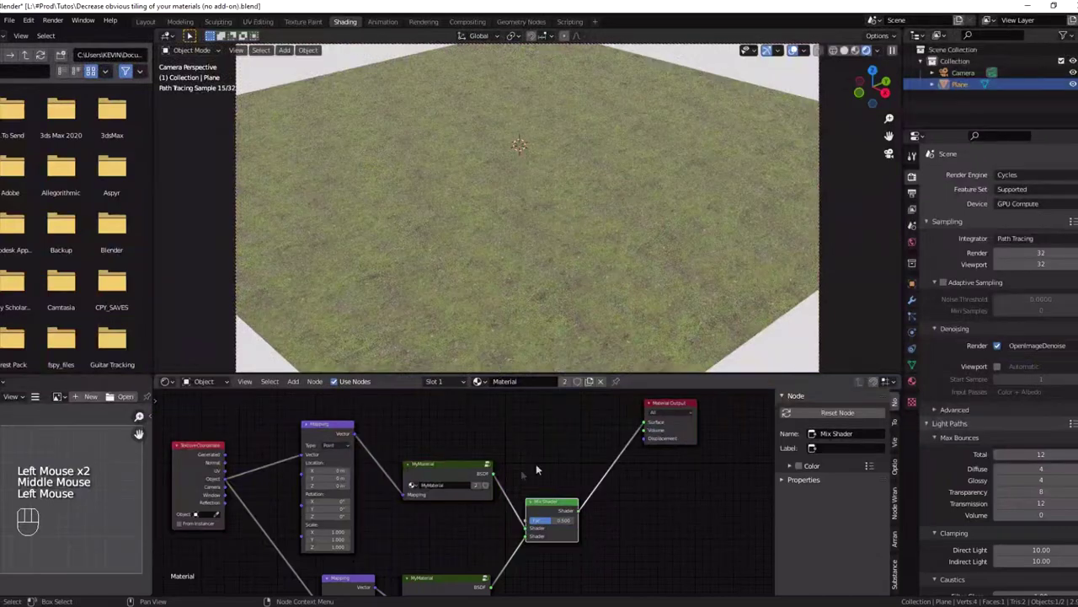
Switch the viewport to Solid shading, stopping the live rendered preview before rendering
{"action": "left_click_drag", "start_coordinate": [614, 440], "coordinate": [647, 422]}
{"action": "left_click", "coordinate": [851, 51]}
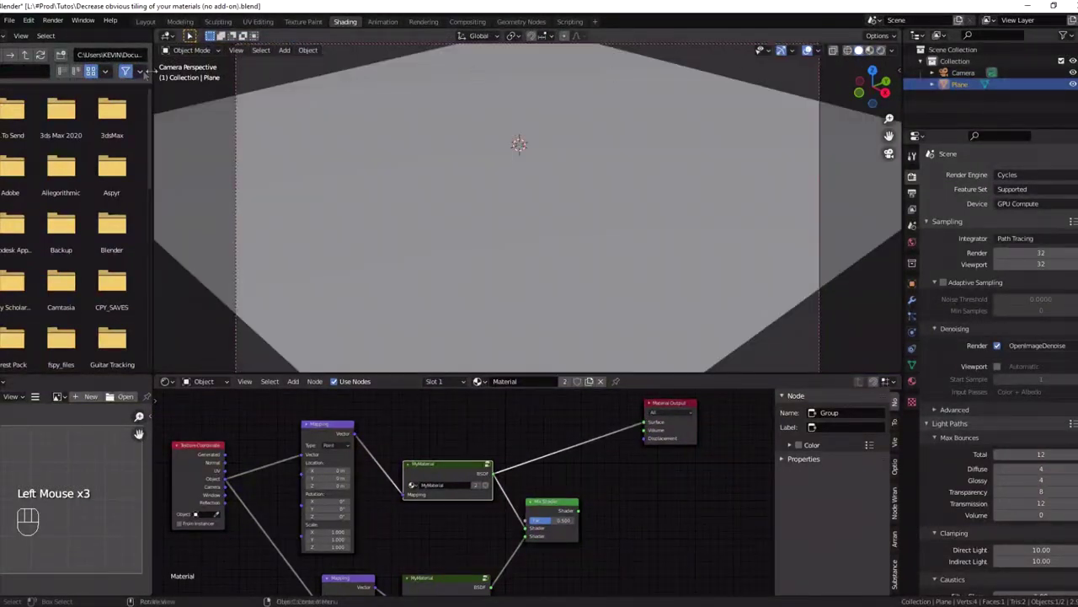